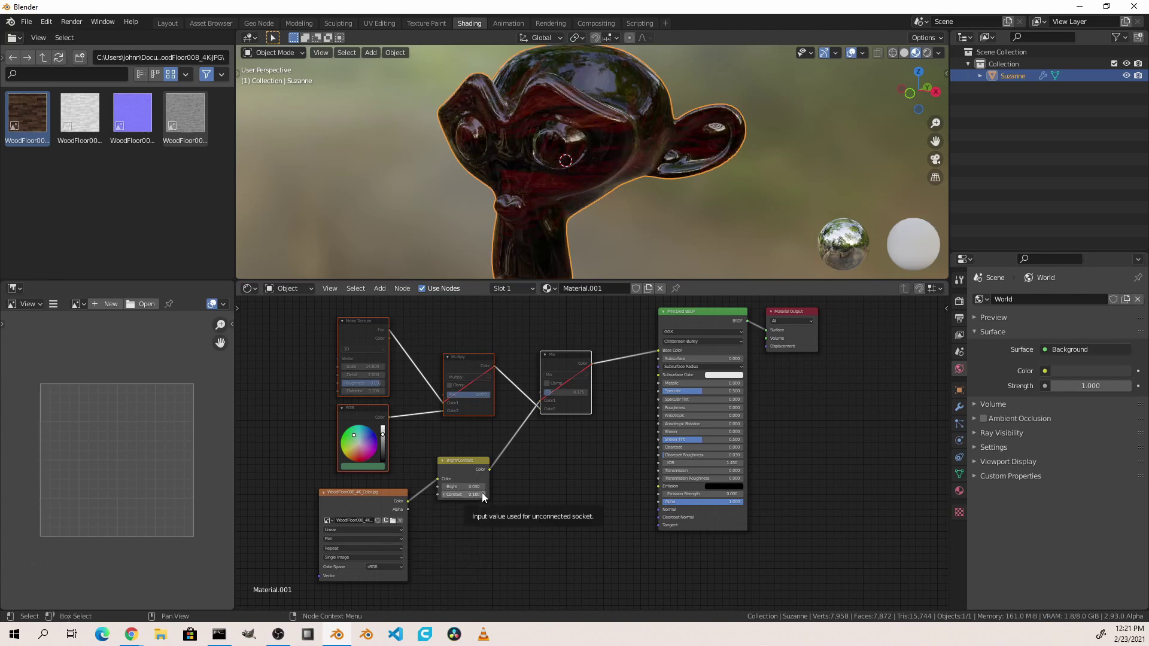
Step: Set the Bright/Contrast node to Bright 0.230 and Contrast 0.180, turning the monkey pale greenish
click(448, 498)
drag(490, 496, 487, 487)
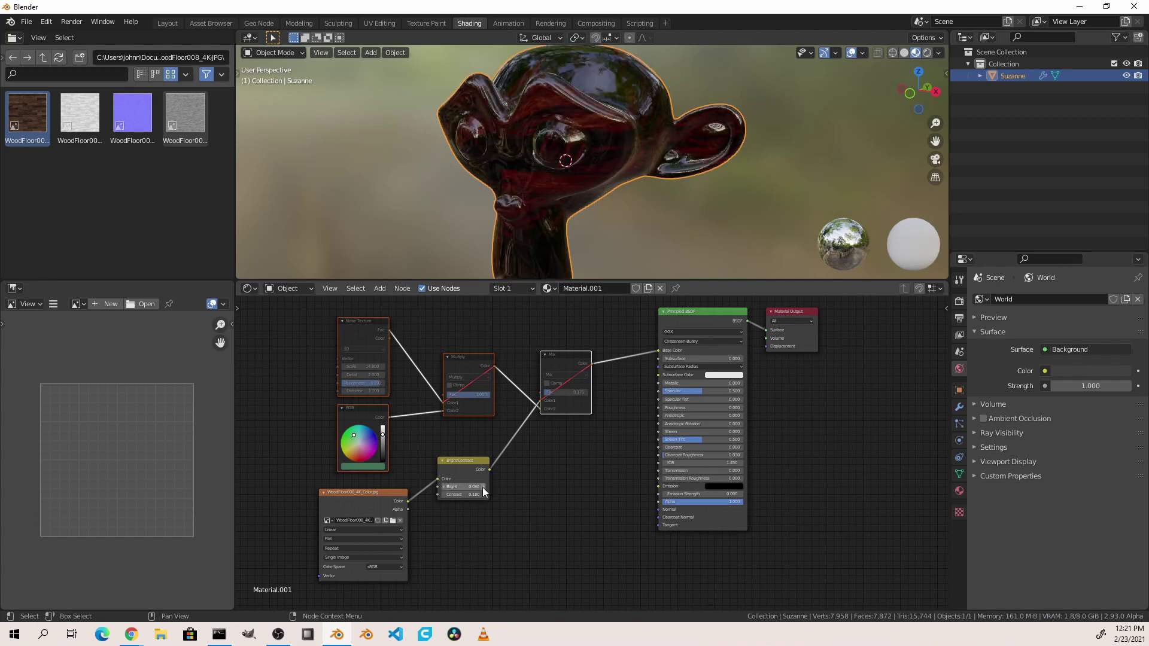
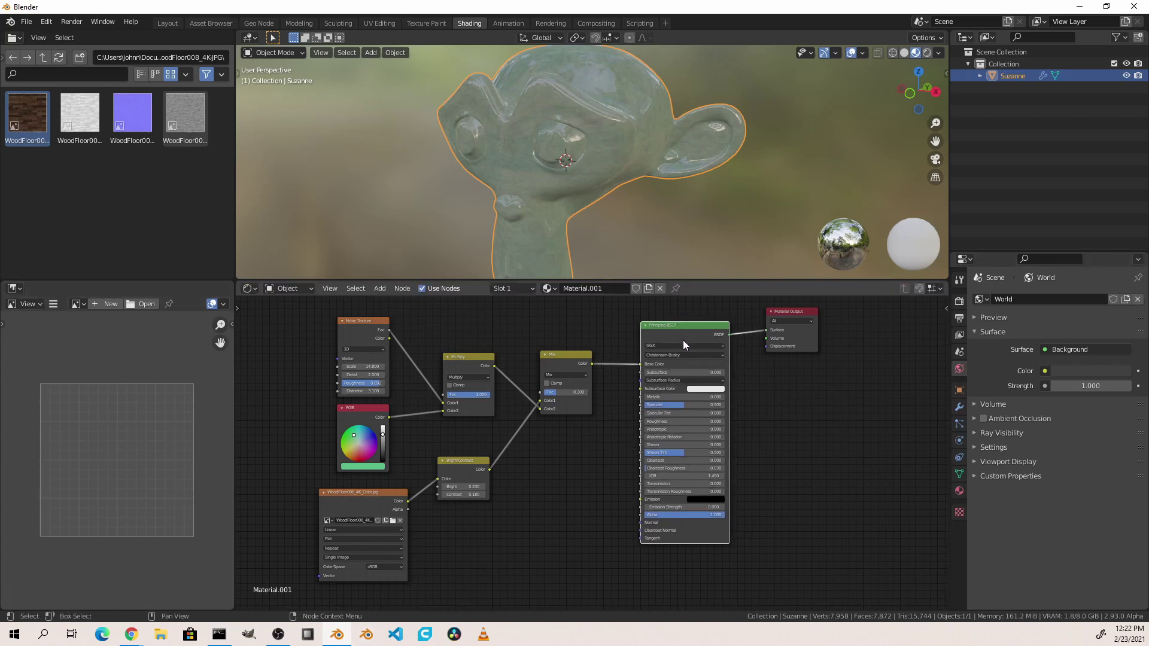
Step: Collapse the Principled BSDF with H, then box-select and collapse the remaining shader nodes
key(h)
drag(690, 332, 659, 430)
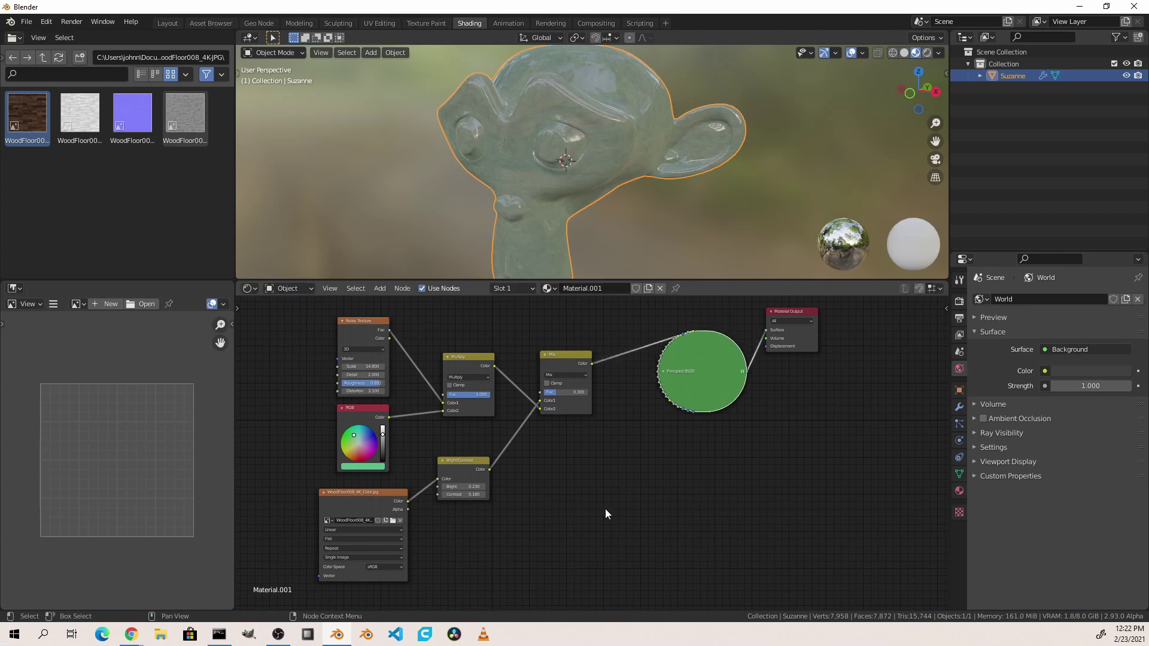
click(628, 537)
drag(644, 567, 386, 362)
key(h)
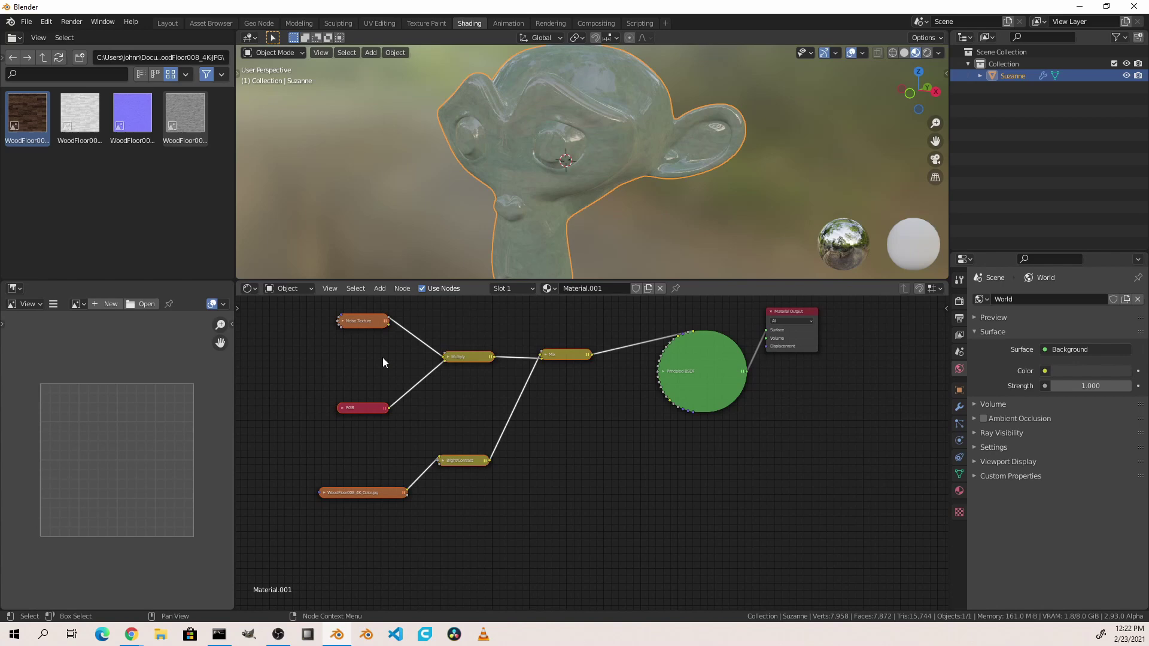
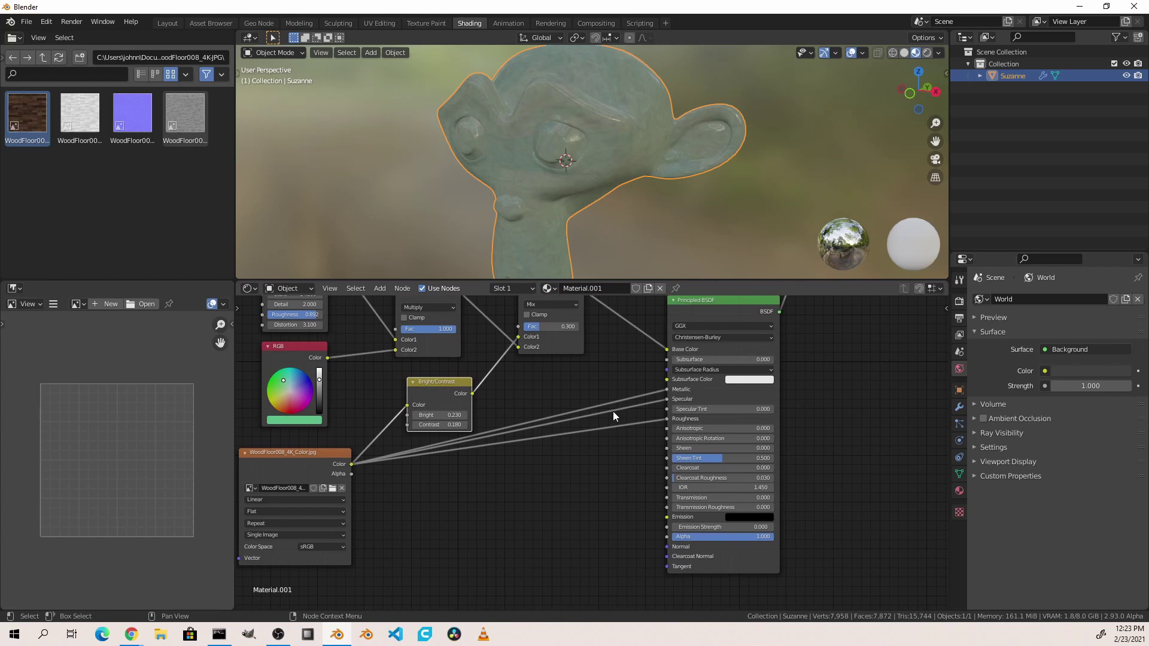
Step: Zoom in on the image Color links feeding the Principled BSDF inputs
drag(591, 453, 577, 449)
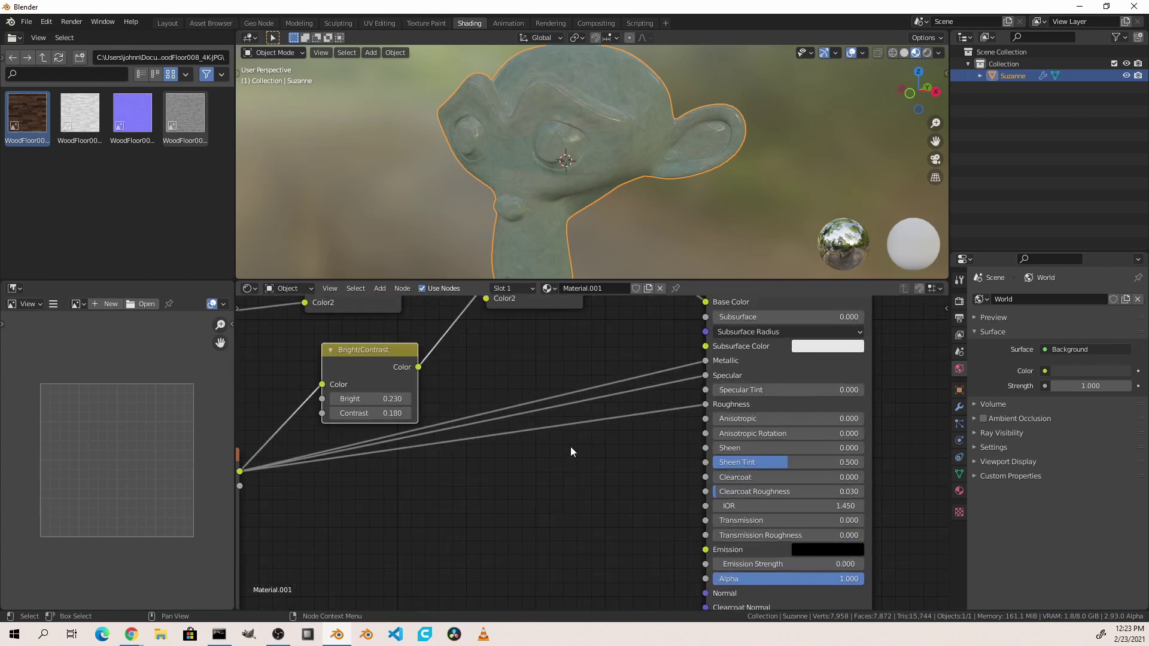